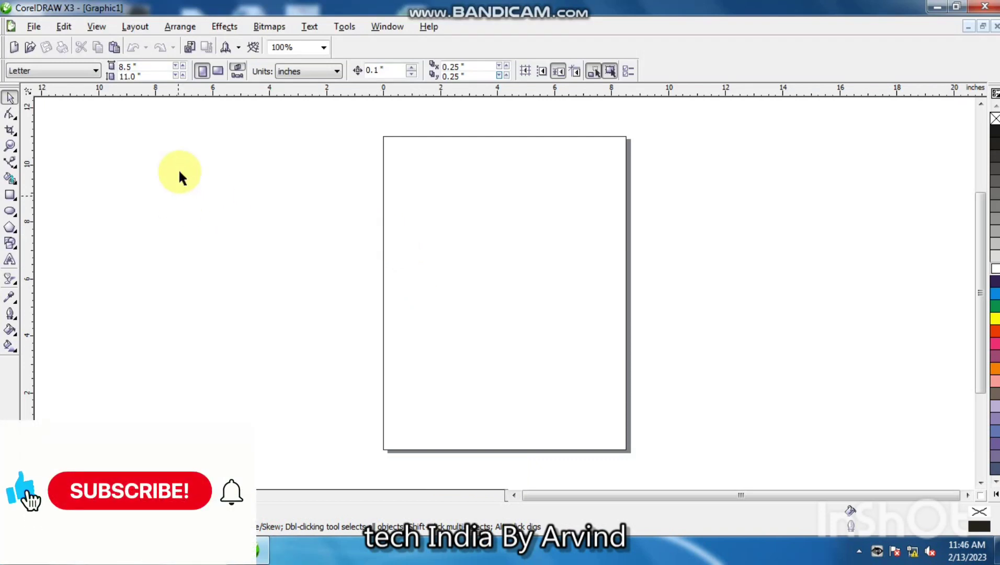
- Set the page to a custom 3.5 × 2.5 inch business-card size
{"action": "type", "text": "3.5"}
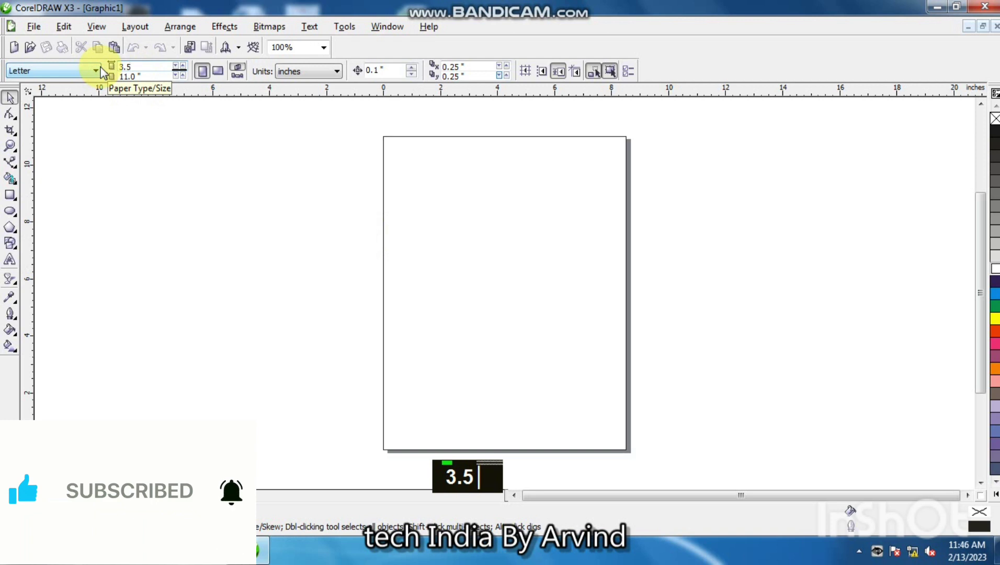
{"action": "key", "text": "Tab"}
{"action": "type", "text": "3.5"}
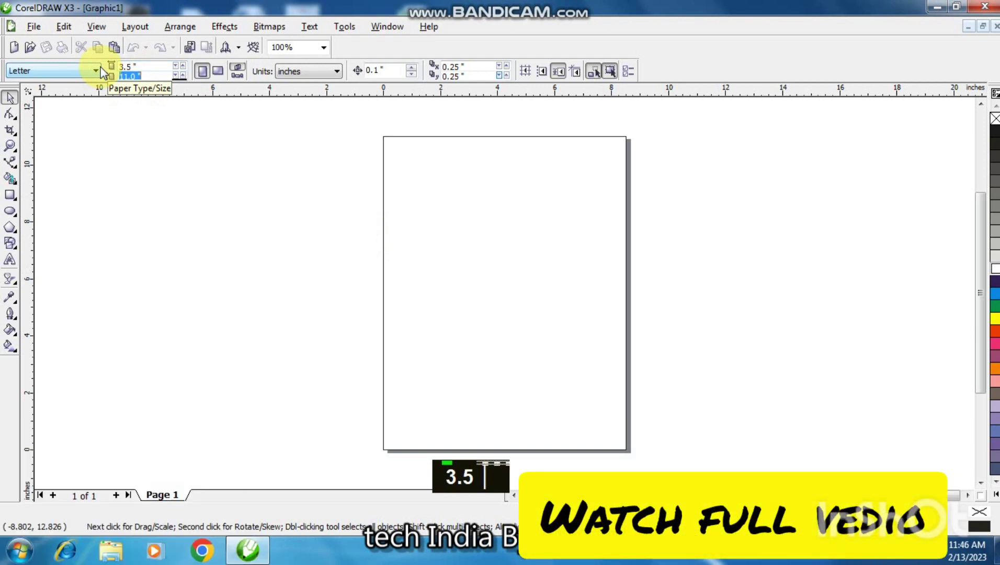
{"action": "type", "text": "2.5"}
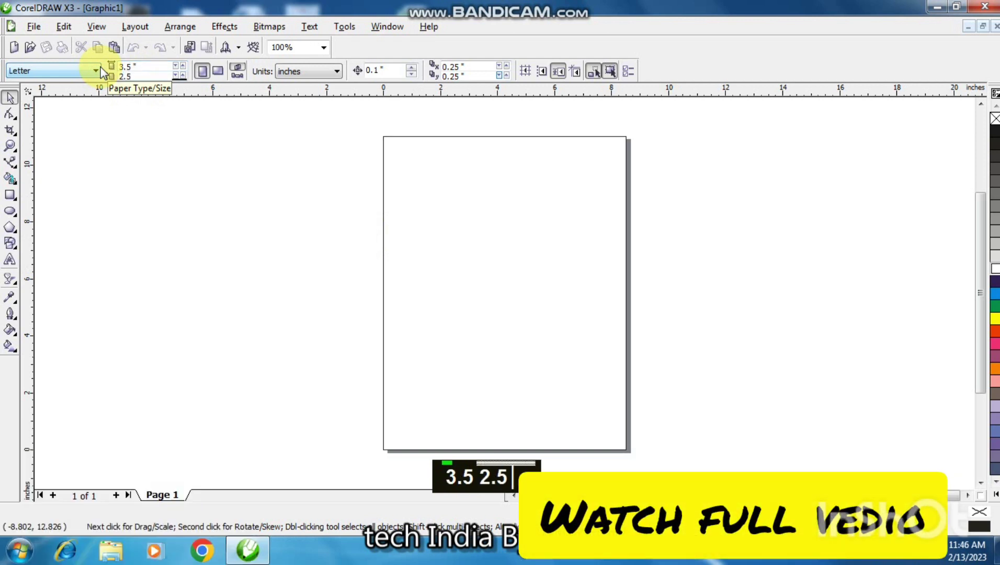
{"action": "key", "text": "Return"}
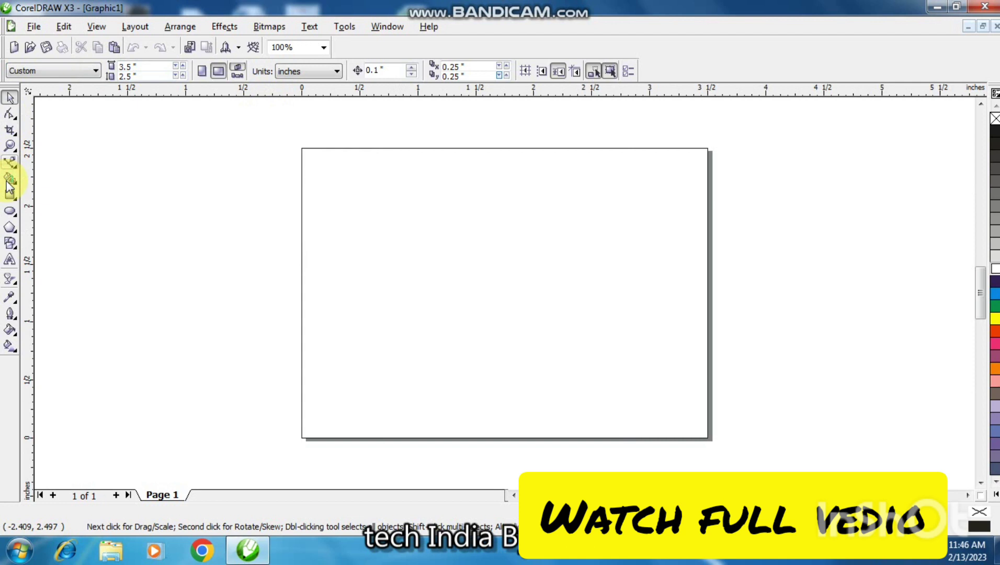
- Create a page-sized rectangle filled black with rounded corners
{"action": "double_click", "coordinate": [13, 198]}
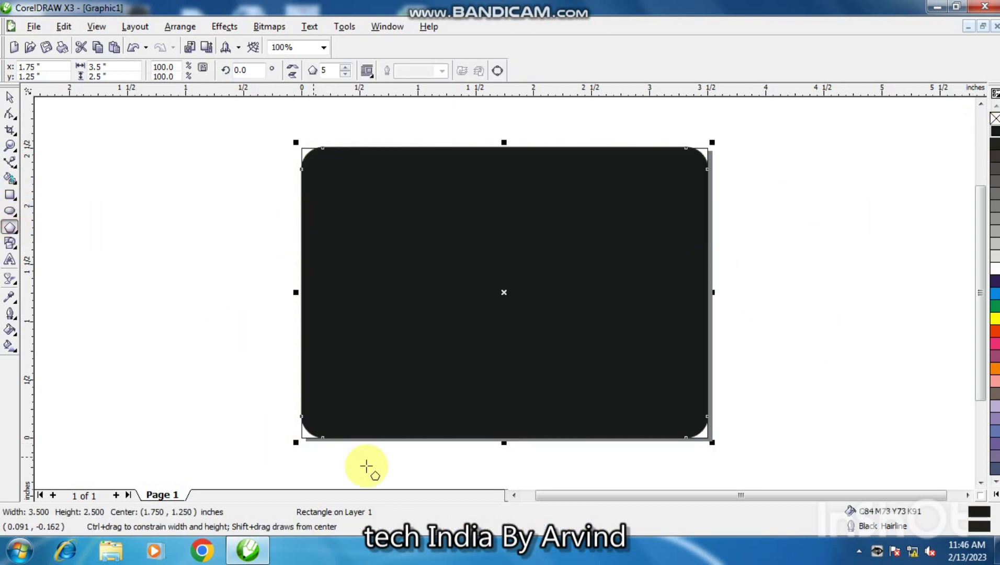
{"action": "double_click", "coordinate": [517, 499]}
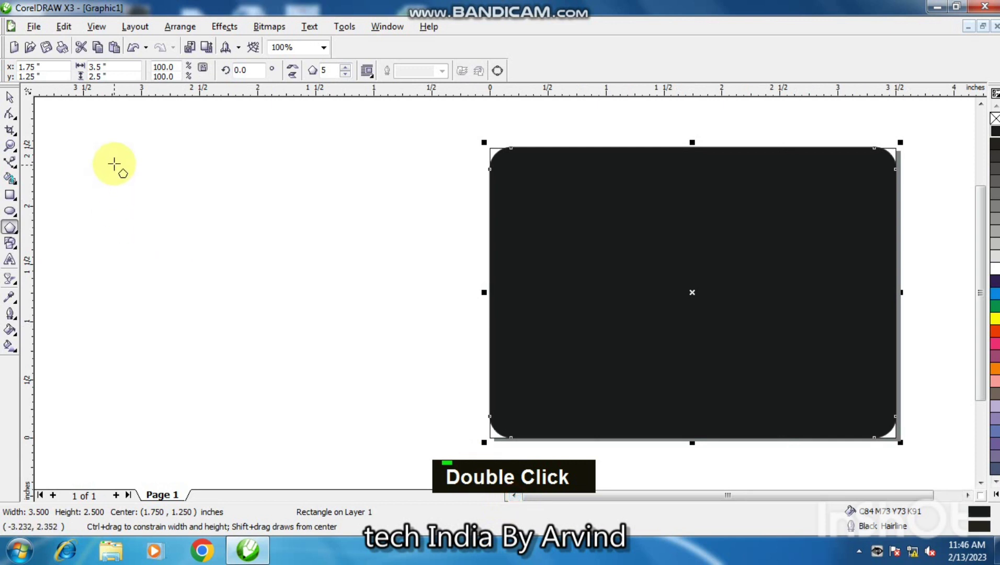
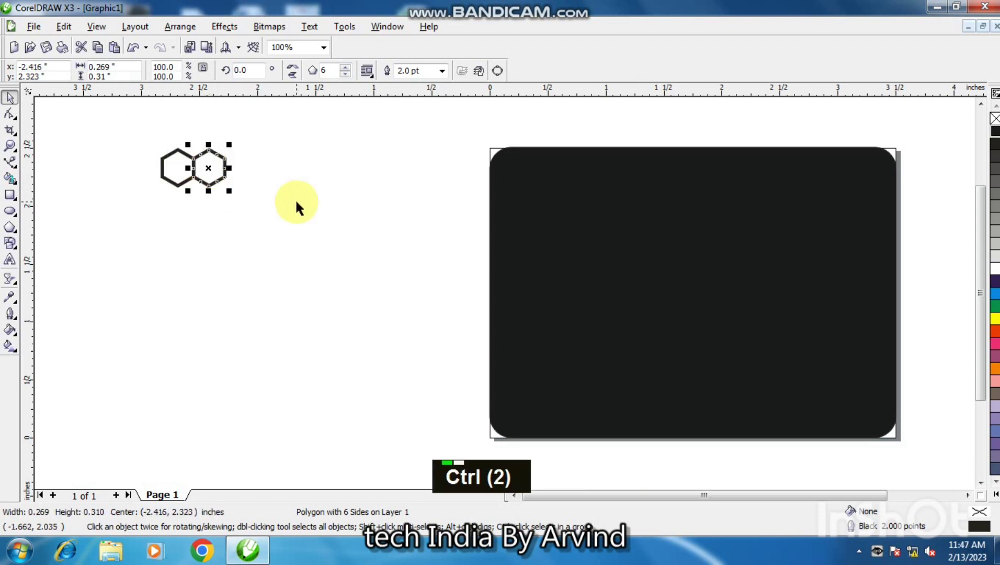
- Duplicate the outlined hexagon repeatedly into a row of about nine touching hexagons
{"action": "key", "text": "ctrl+r"}
{"action": "key", "text": "ctrl+r"}
{"action": "key", "text": "ctrl+r"}
{"action": "key", "text": "ctrl+r"}
{"action": "key", "text": "ctrl+r"}
{"action": "key", "text": "ctrl+r"}
{"action": "key", "text": "ctrl+r"}
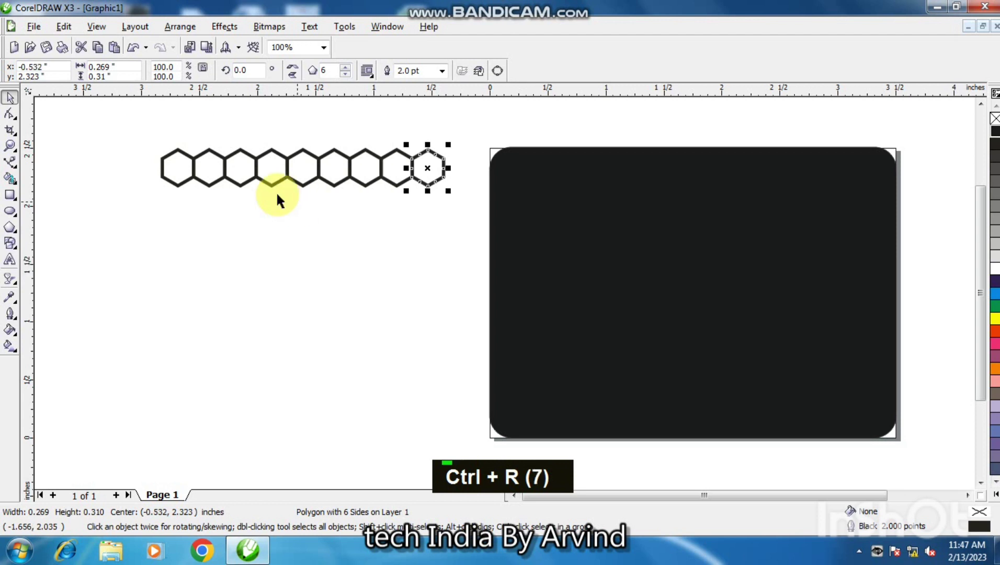
- Copy the hexagon row into about eight offset interlocking rows forming a honeycomb grid
{"action": "double_click", "coordinate": [224, 178]}
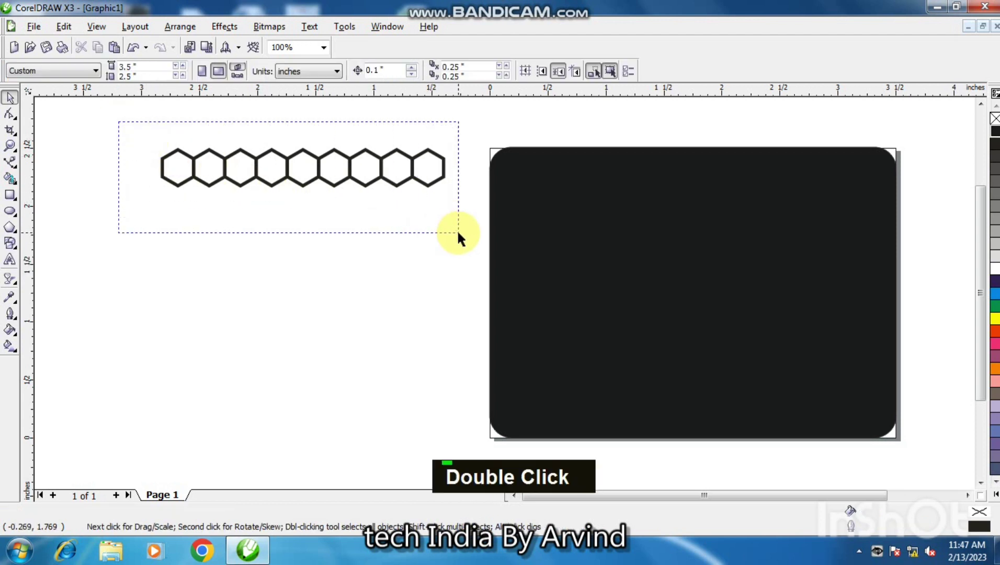
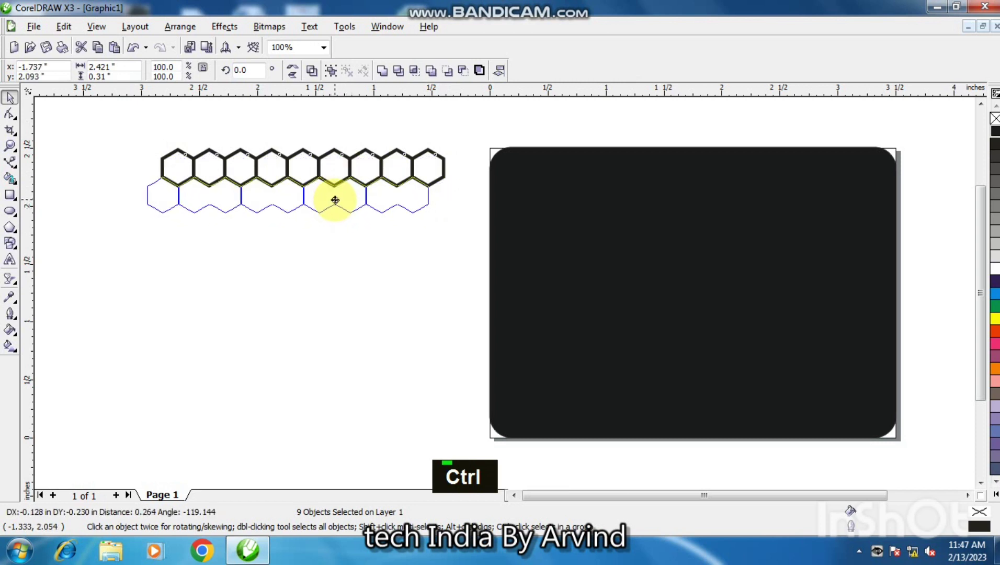
{"action": "right_click", "coordinate": [338, 204]}
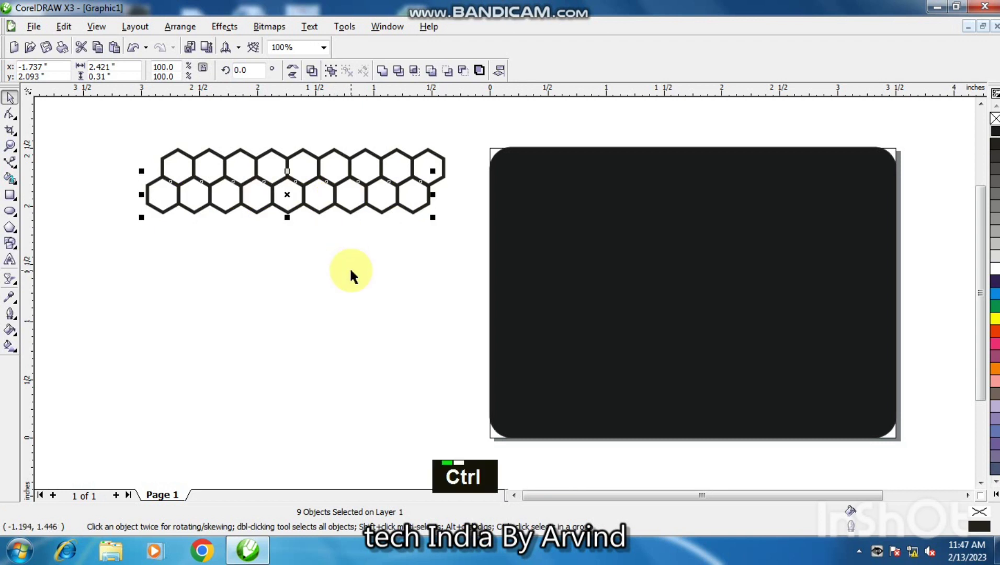
{"action": "key", "text": "ctrl+r"}
{"action": "key", "text": "ctrl+r"}
{"action": "key", "text": "ctrl+r"}
{"action": "key", "text": "ctrl+r"}
{"action": "key", "text": "ctrl+r"}
{"action": "key", "text": "ctrl+r"}
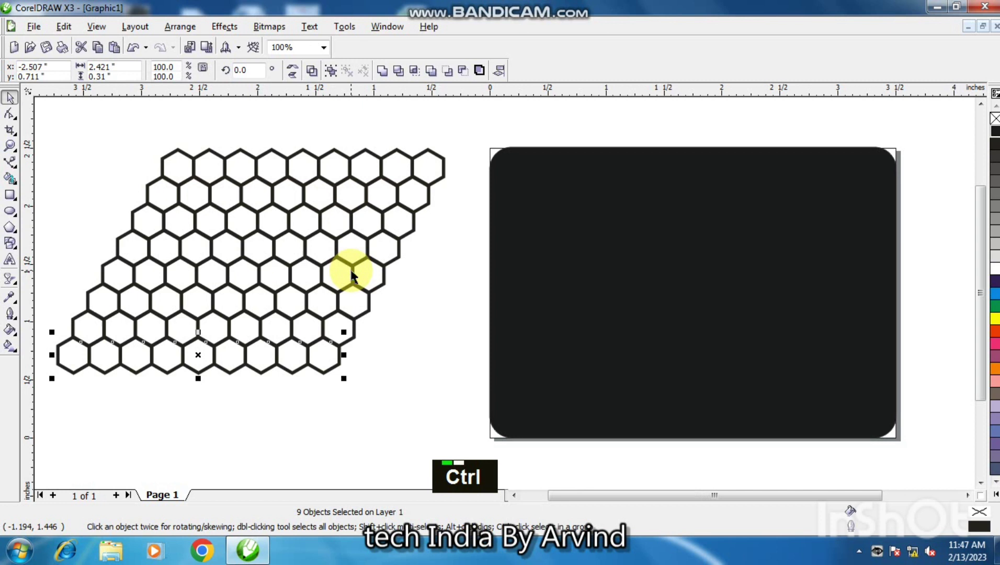
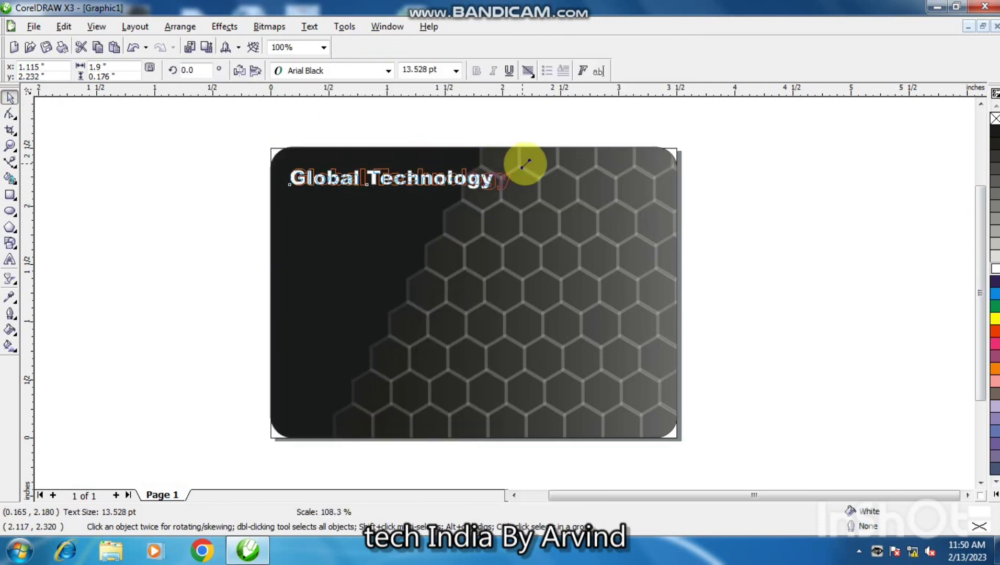
- Add a text line reading 'Mr. Arvind' below the Global Technology heading
{"action": "type", "text": "+"}
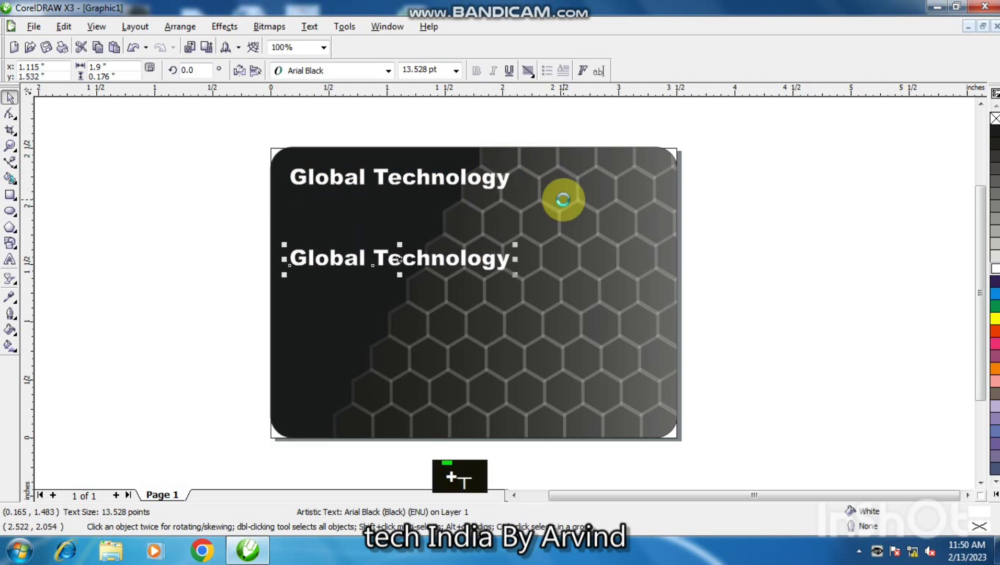
{"action": "key", "text": "F8"}
{"action": "key", "text": "BackSpace"}
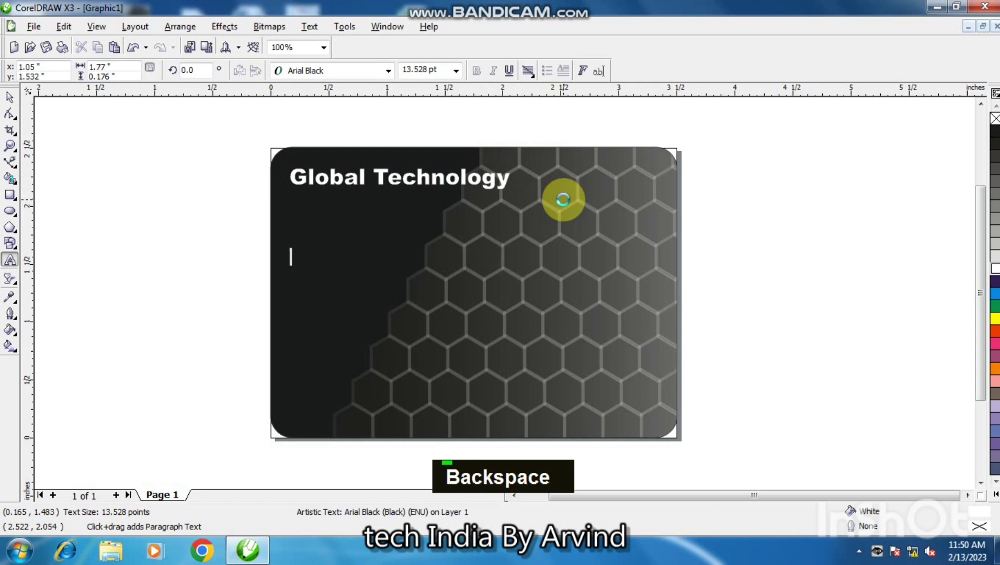
{"action": "type", "text": "mr. arvind"}
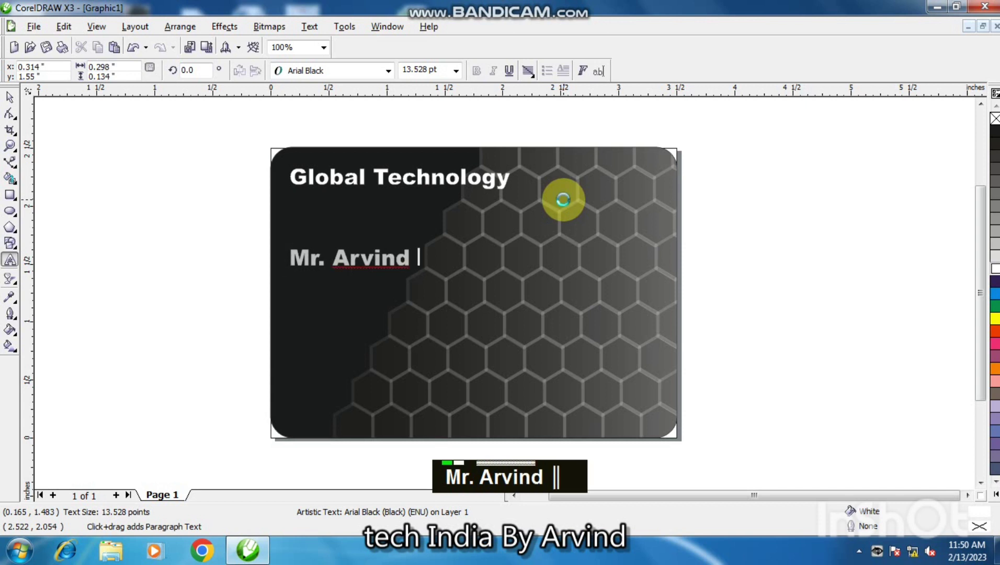
- Extend the name to 'Mr. Arvind Sir' and start a new text block beneath it
{"action": "type", "text": "sir"}
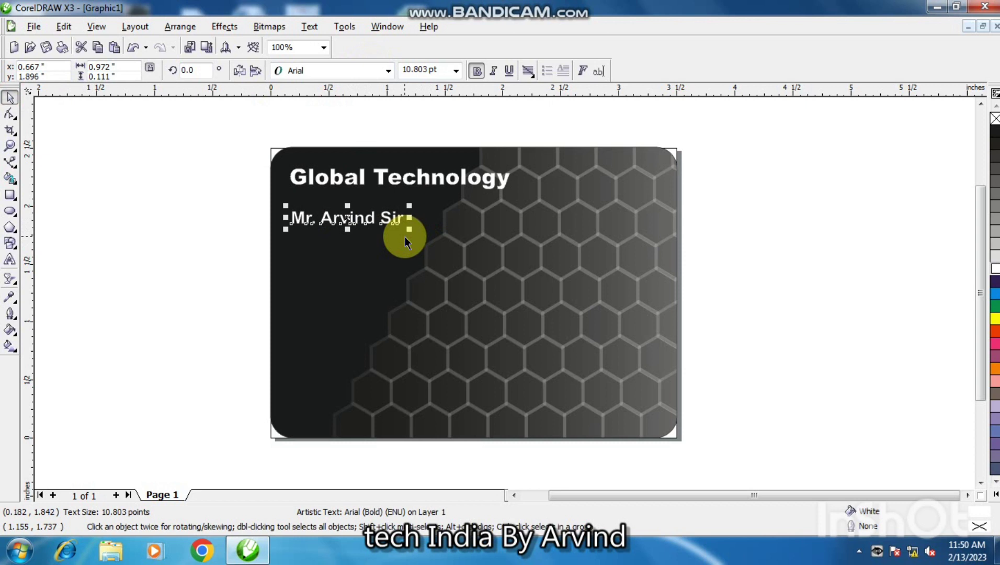
{"action": "type", "text": "Mr. Arvind Sir +"}
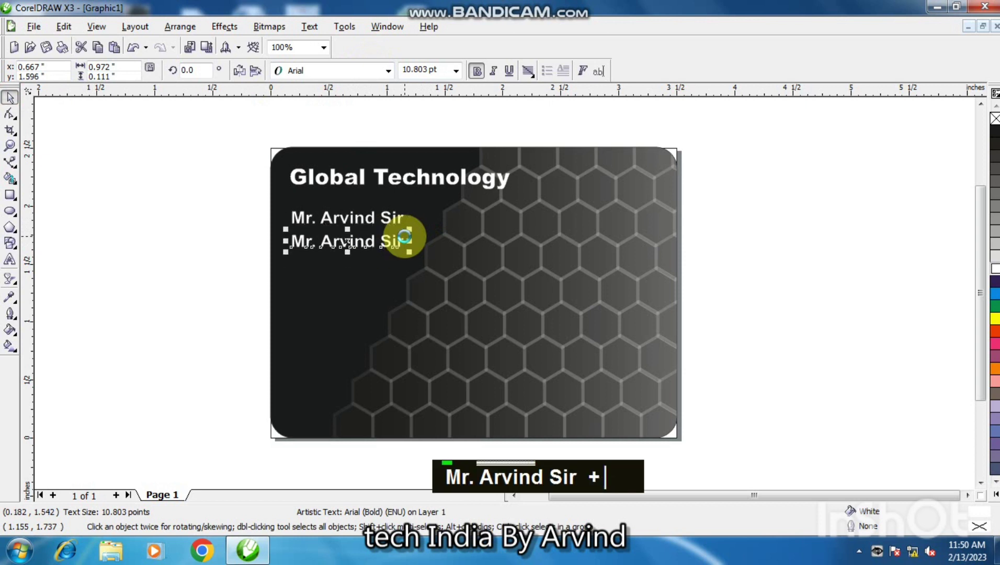
{"action": "key", "text": "F8"}
{"action": "key", "text": "BackSpace"}
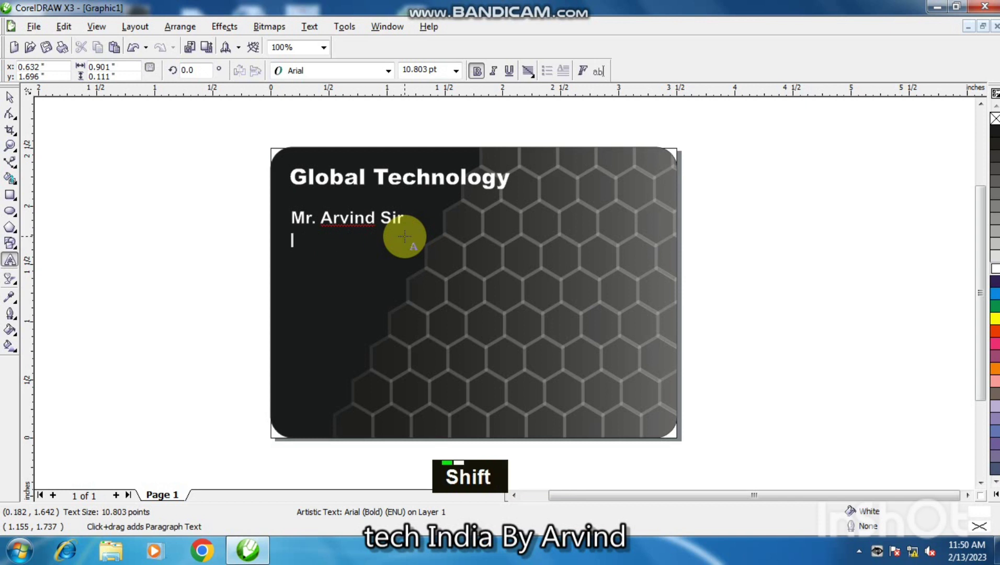
- Replace the mistyped 'Head O' title with 'HOD' on its own line
{"action": "type", "text": "head"}
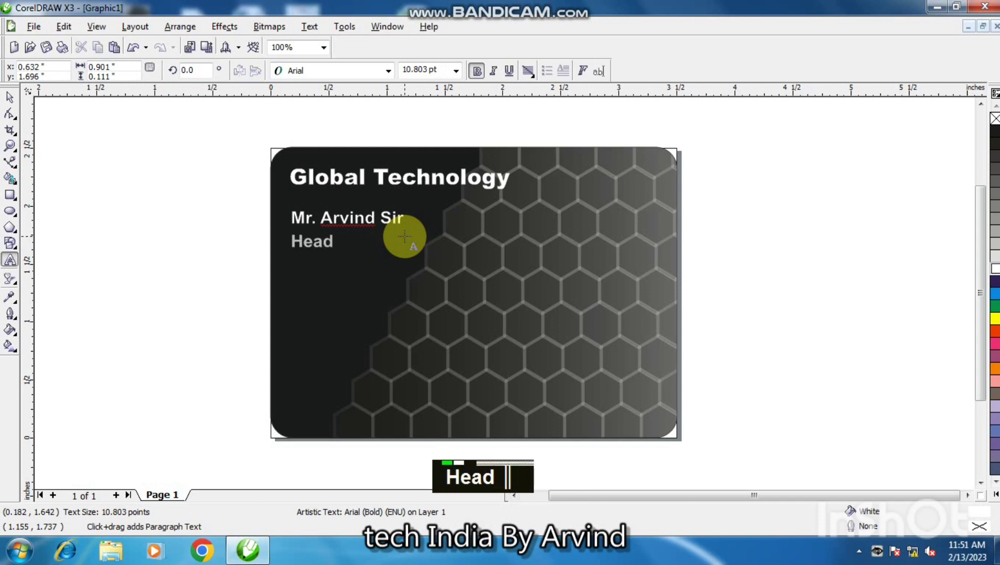
{"action": "type", "text": "o"}
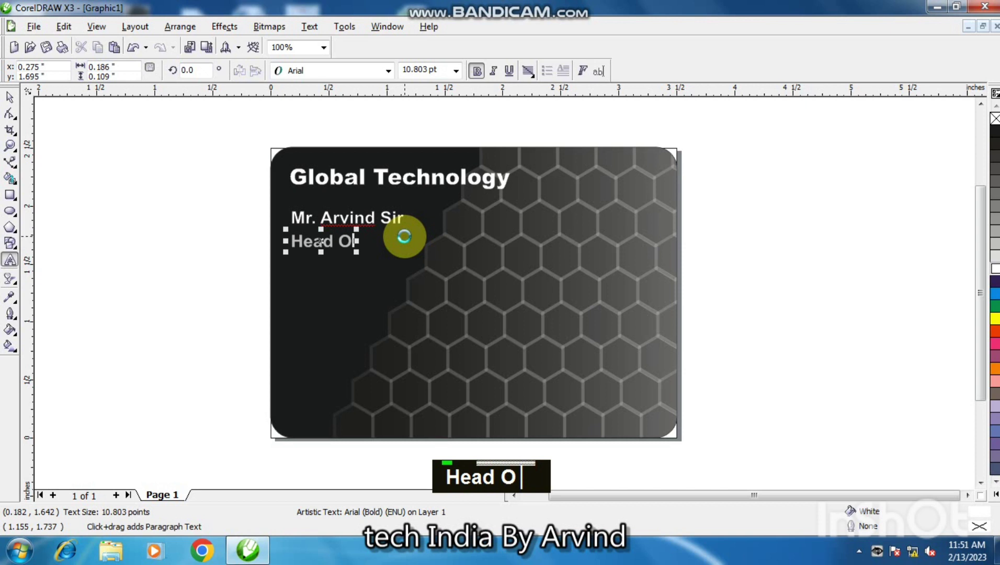
{"action": "key", "text": "BackSpace"}
{"action": "key", "text": "BackSpace"}
{"action": "key", "text": "BackSpace"}
{"action": "key", "text": "BackSpace"}
{"action": "key", "text": "BackSpace"}
{"action": "type", "text": "hod"}
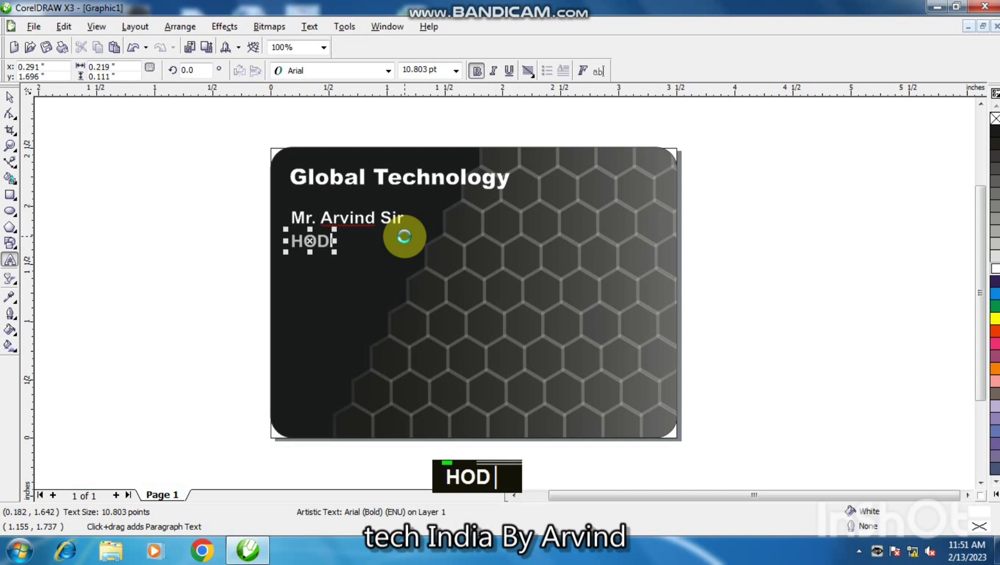
{"action": "key", "text": "Return"}
{"action": "type", "text": "mo"}
{"action": "type", "text": "b."}
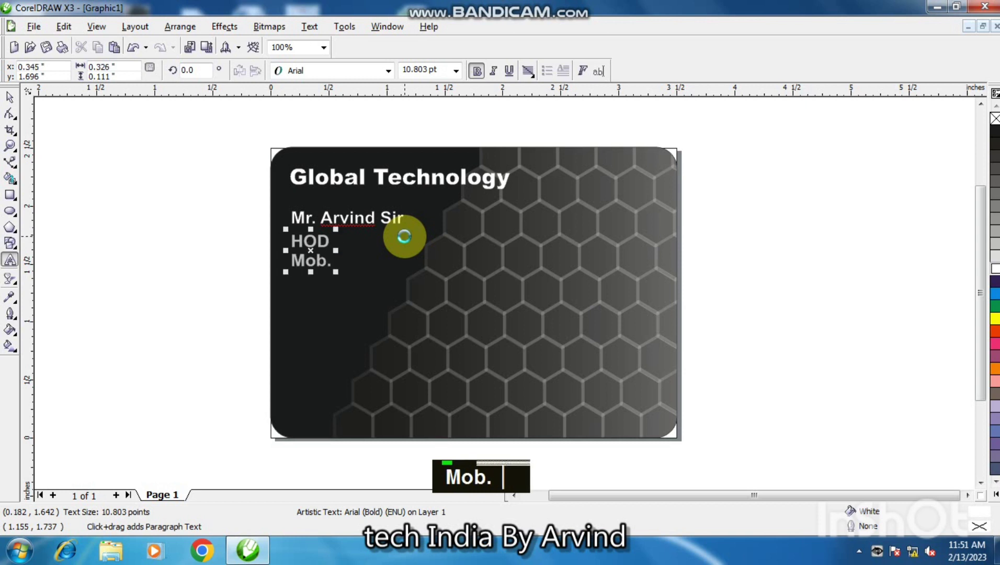
{"action": "type", "text": "9"}
{"action": "type", "text": "0000"}
{"action": "type", "text": "2500"}
{"action": "type", "text": "1"}
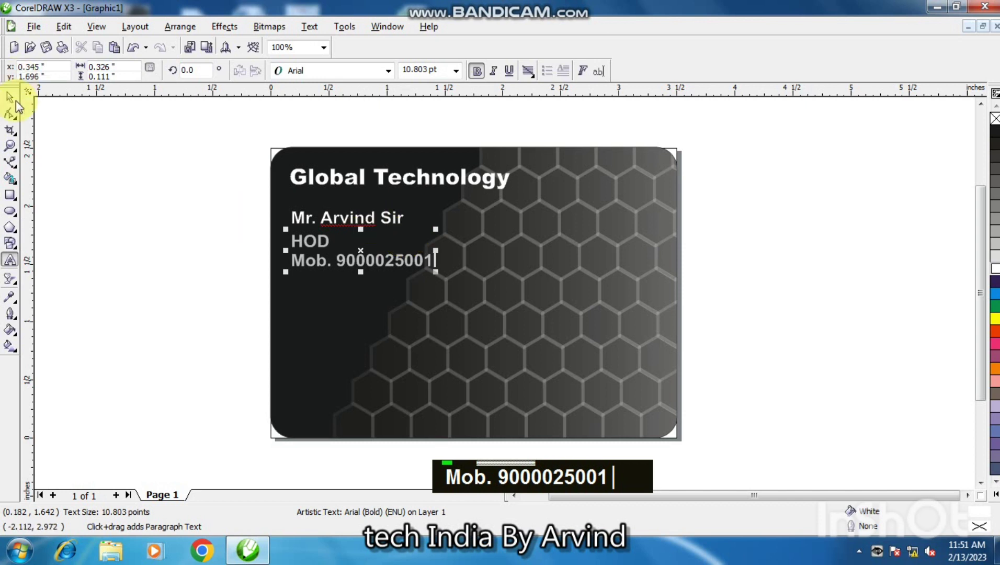
- Left-align the HOD/Mob. text block with the 'Mr. Arvind Sir' name
{"action": "double_click", "coordinate": [154, 214]}
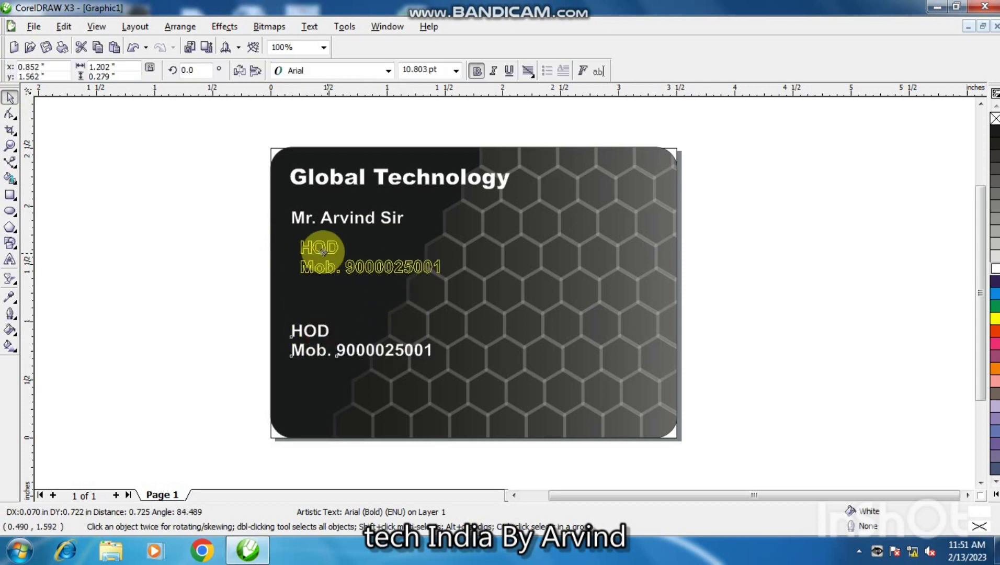
{"action": "double_click", "coordinate": [304, 242]}
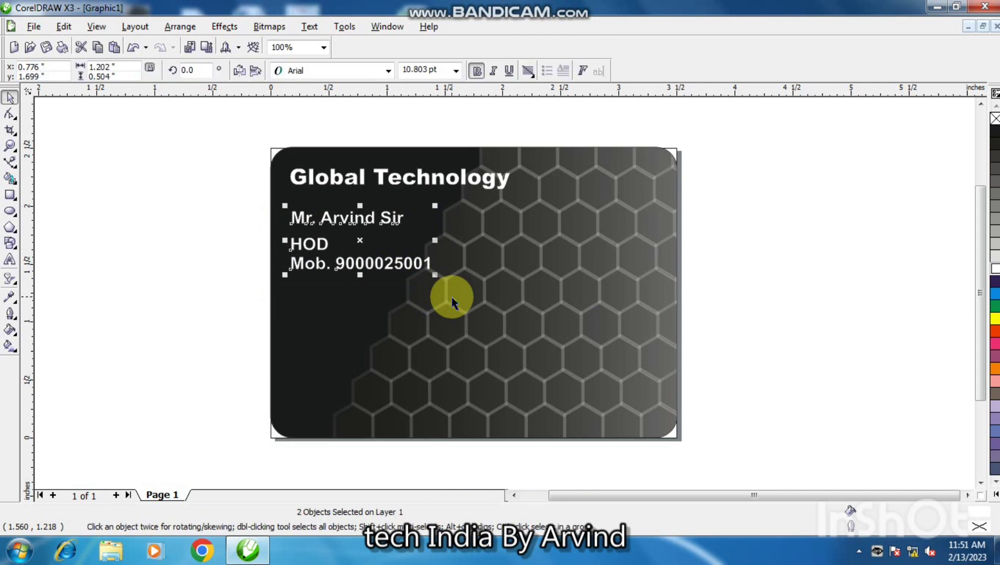
{"action": "type", "text": "l"}
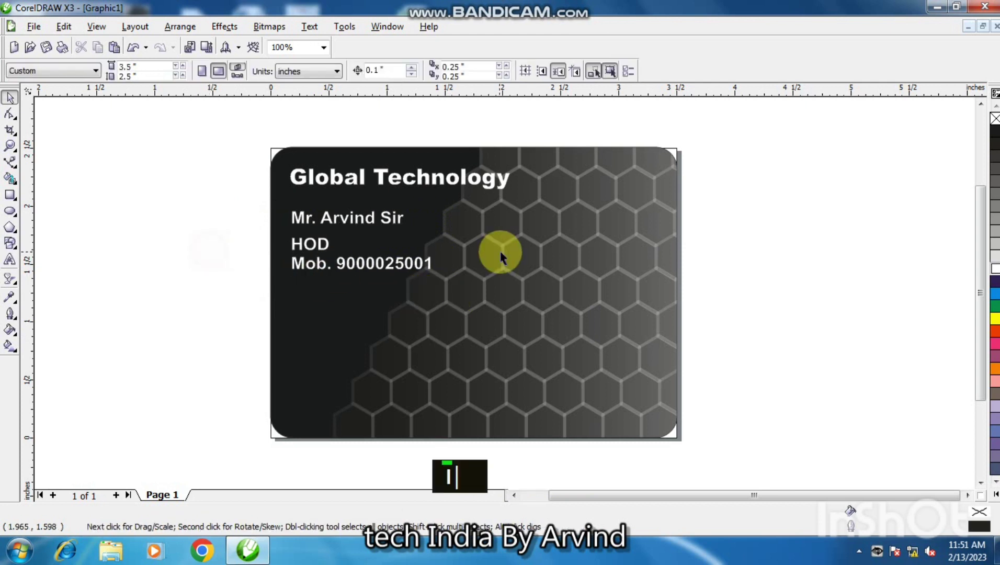
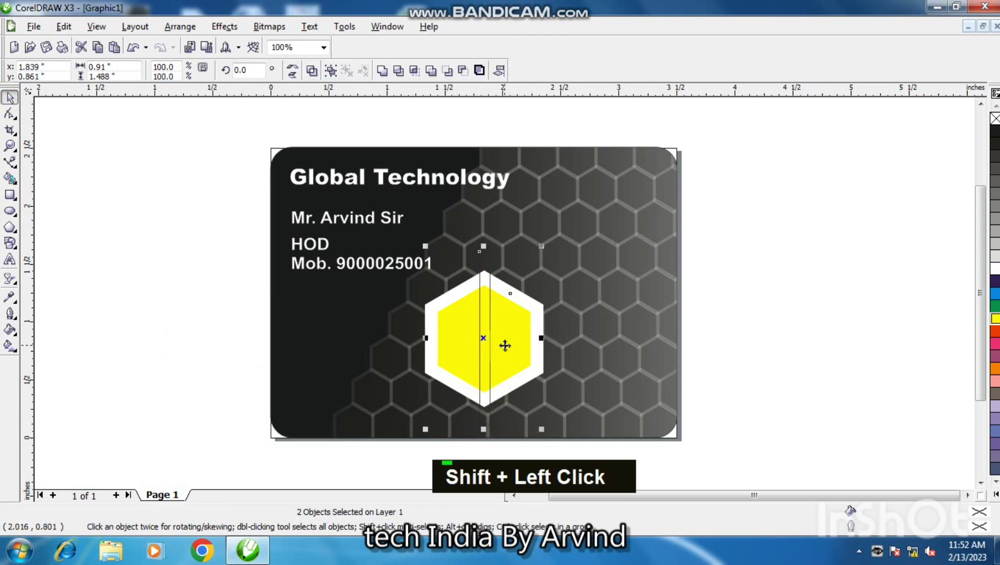
- Centre the thin vertical bar horizontally over the white-and-yellow hexagon
{"action": "type", "text": "c"}
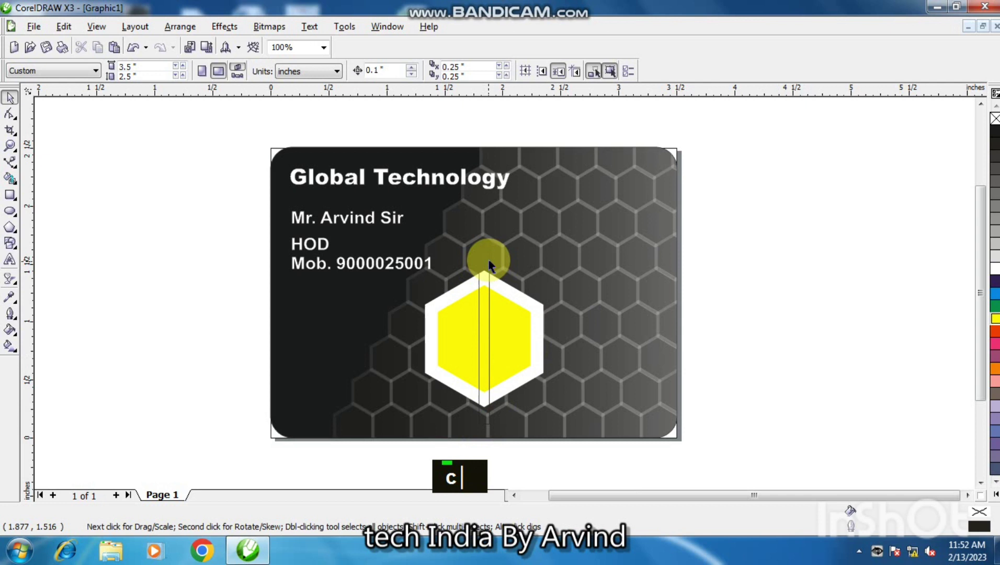
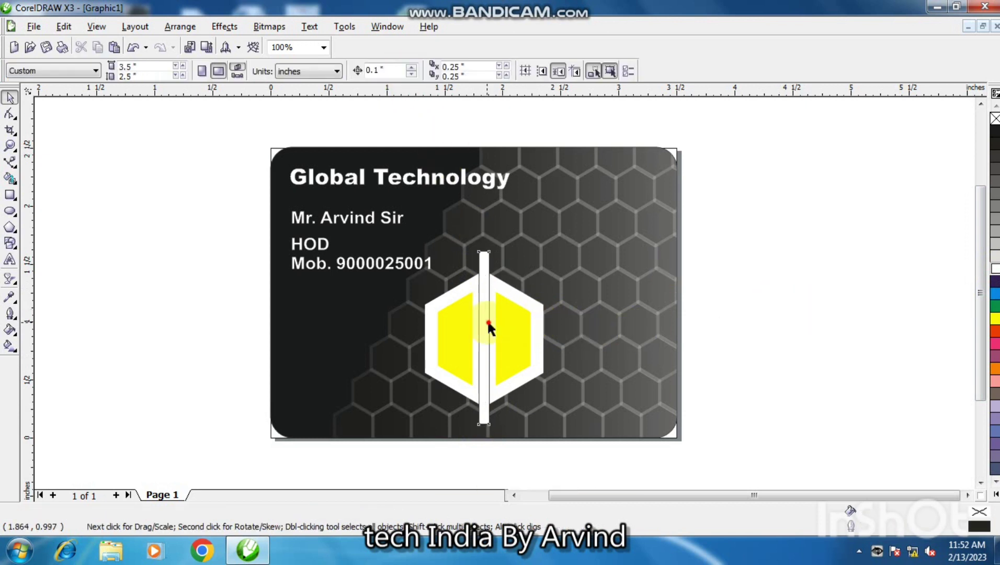
- Delete the dividing bar and nudge the right hexagon half apart
{"action": "key", "text": "Delete"}
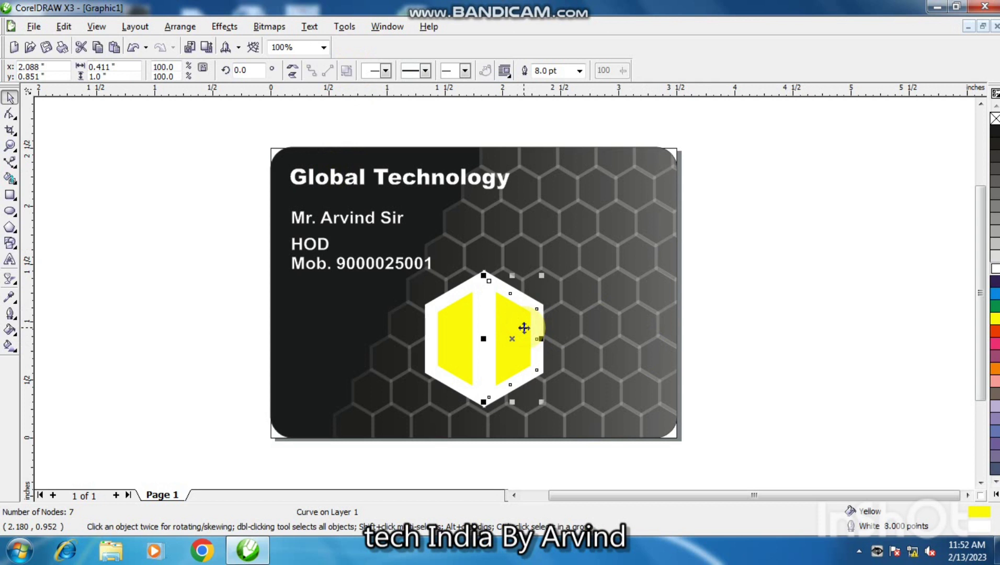
{"action": "key", "text": "Right"}
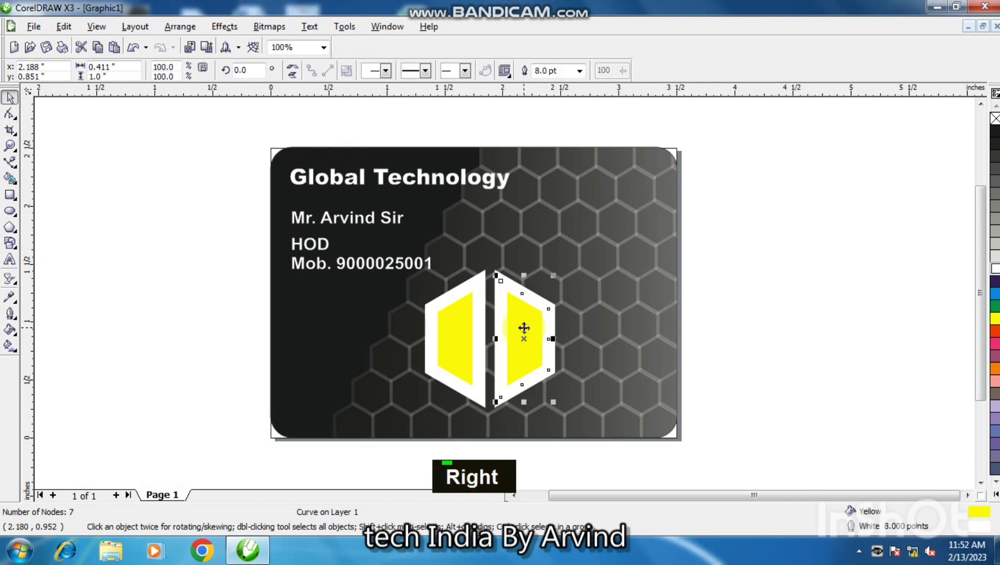
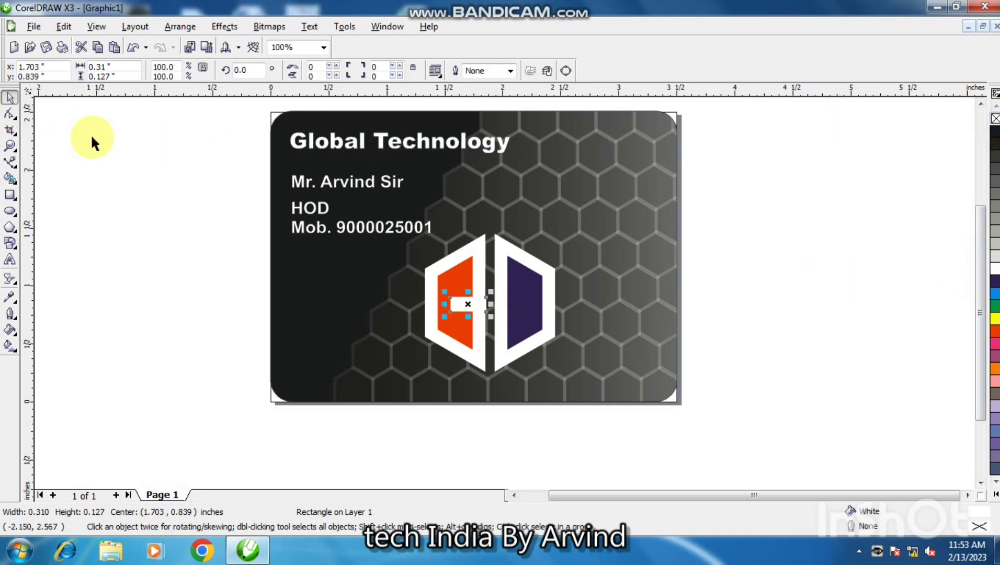
- Delete the small white rectangle from the orange half of the logo
{"action": "double_click", "coordinate": [133, 155]}
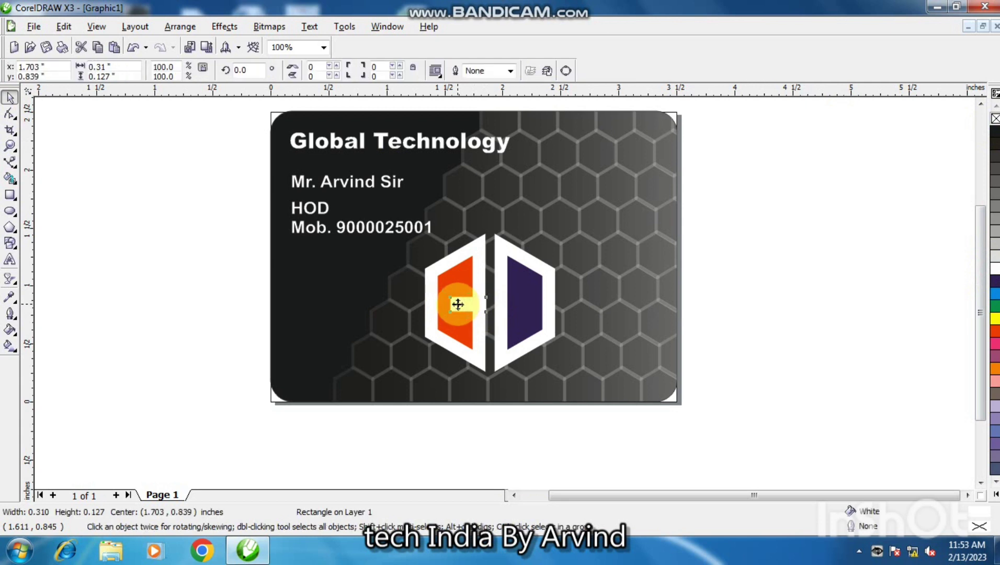
{"action": "key", "text": "F2"}
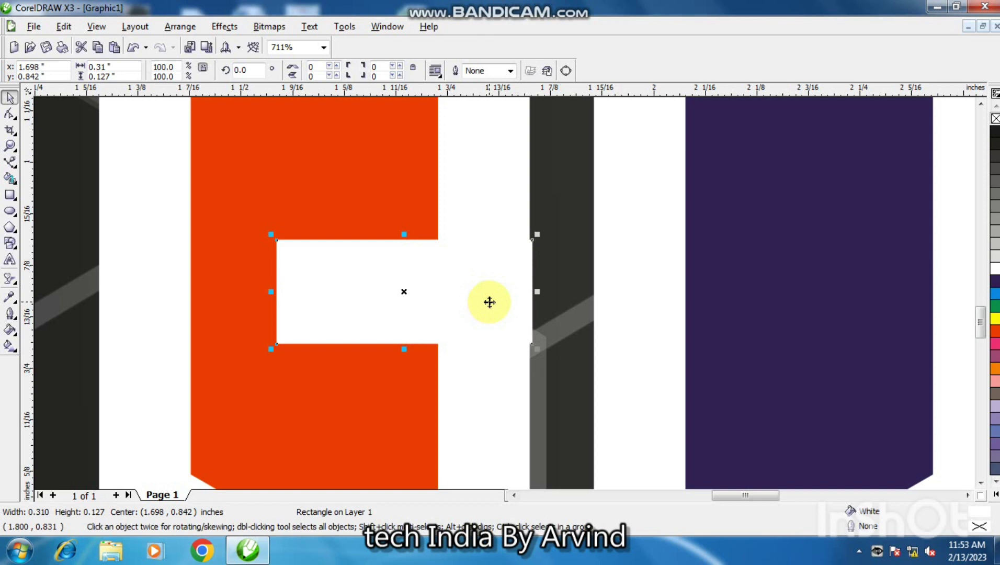
{"action": "key", "text": "F4"}
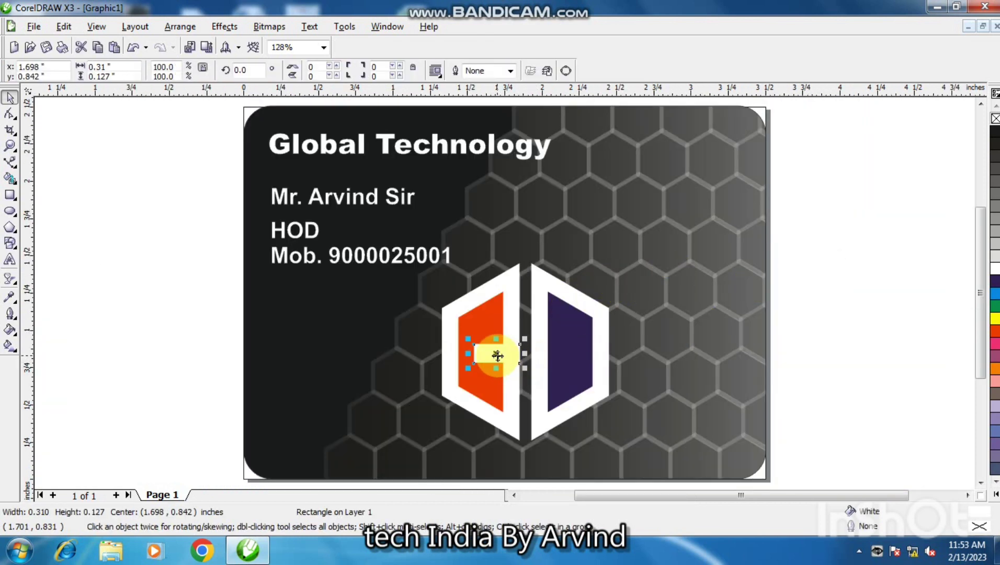
{"action": "key", "text": "Delete"}
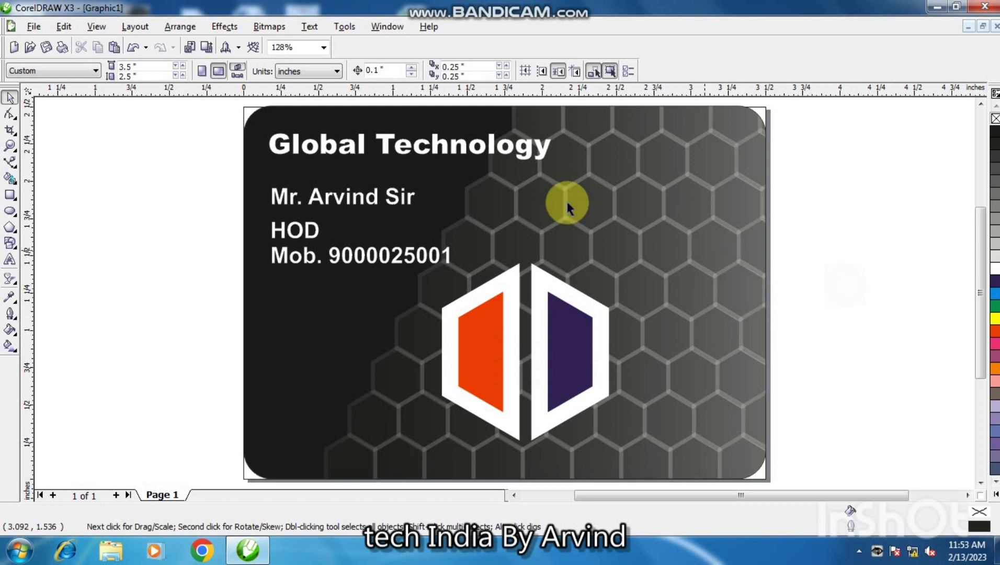
{"action": "key", "text": "F4"}
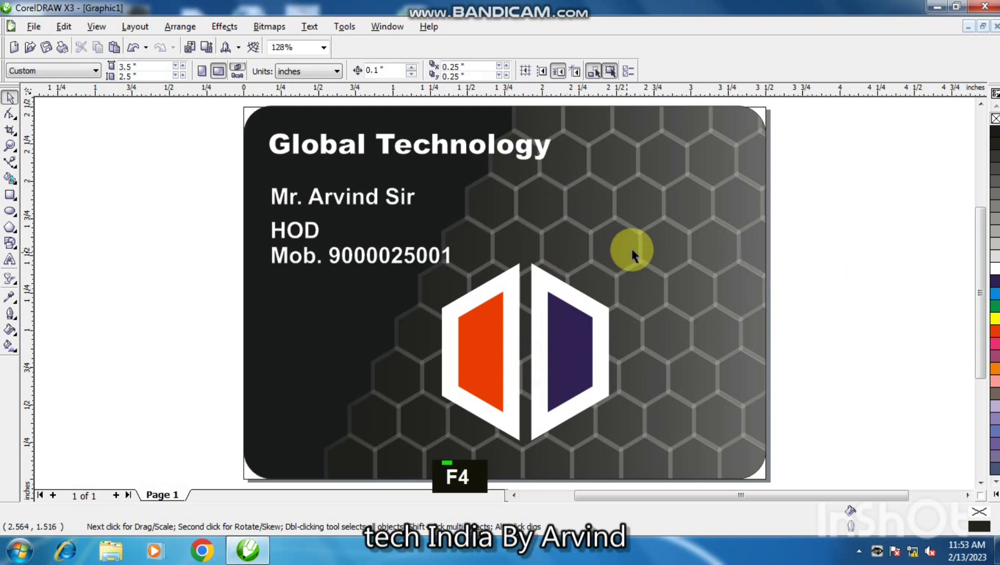
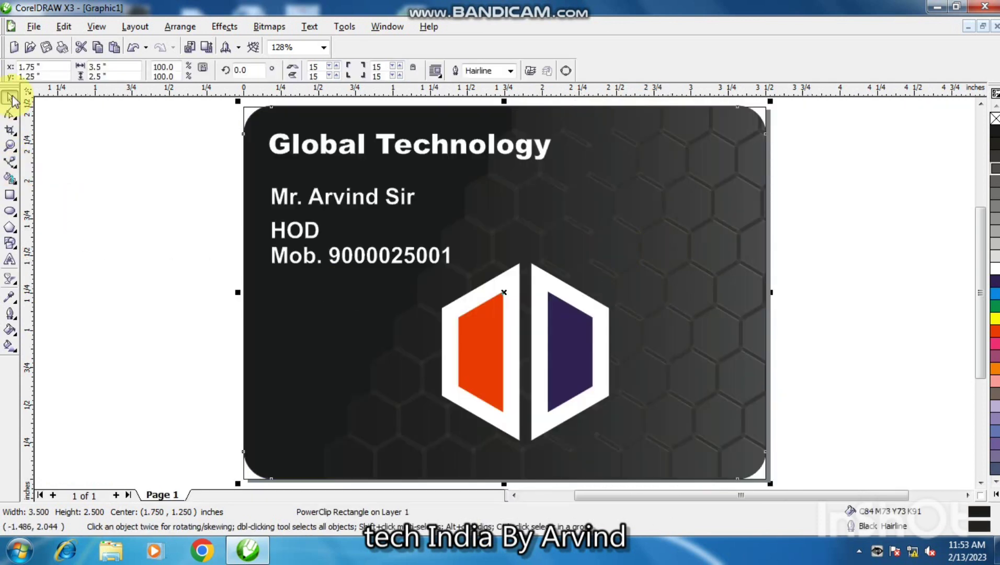
- Deselect the card to review the faded honeycomb texture on the dark background
{"action": "double_click", "coordinate": [98, 144]}
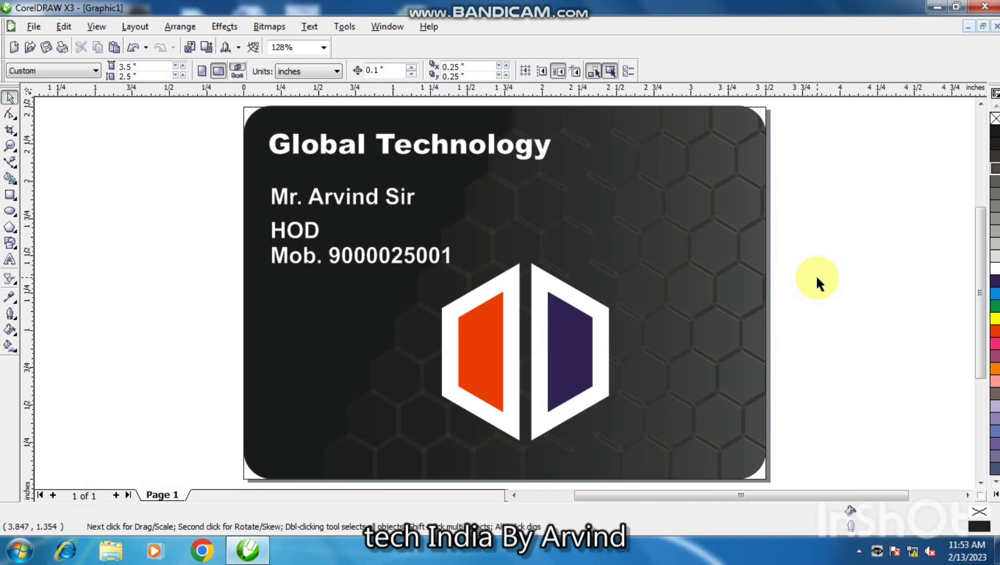